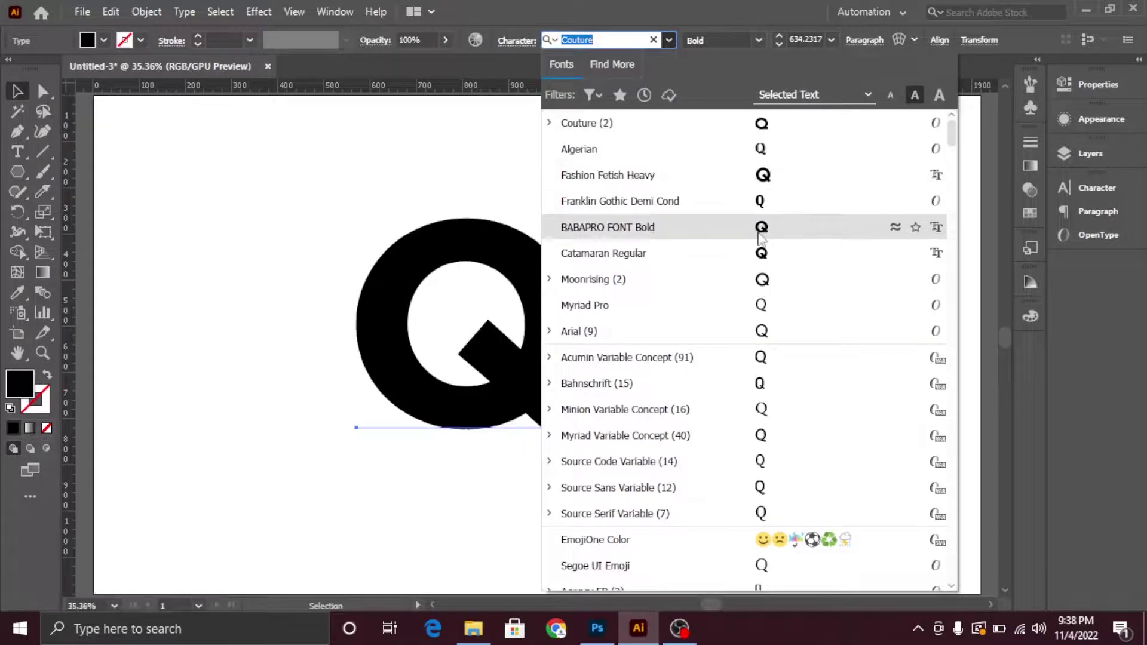
Convert the bold Catamaran Q into outlined vector shapes and select the result
left_click(767, 266)
right_click(538, 309)
left_click(592, 382)
left_click(244, 135)
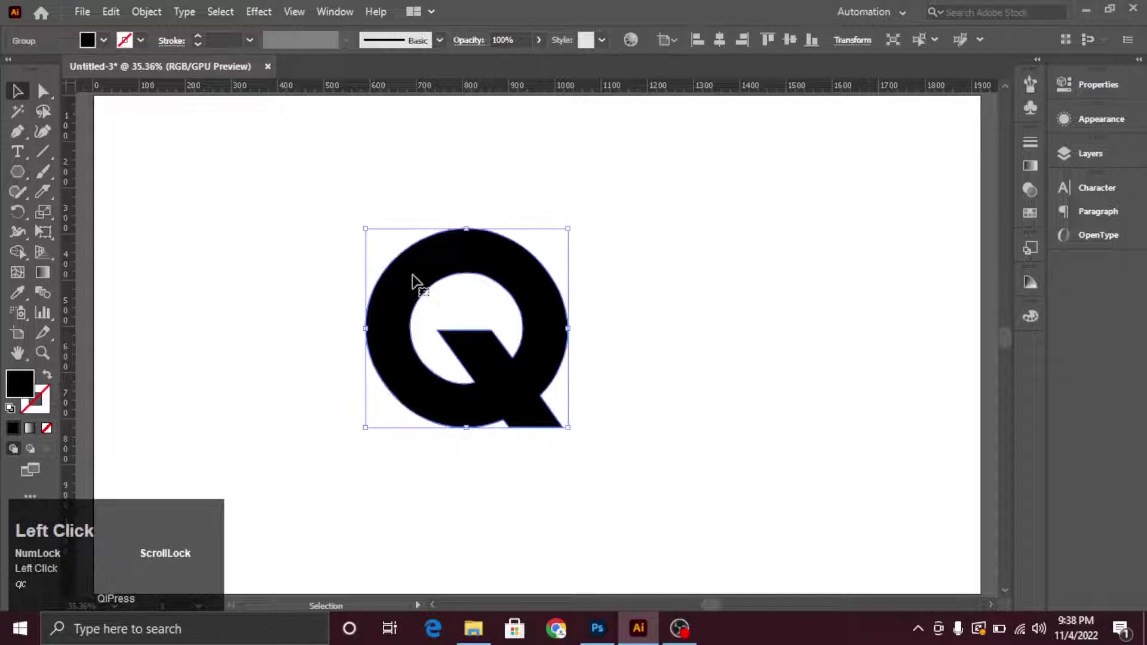
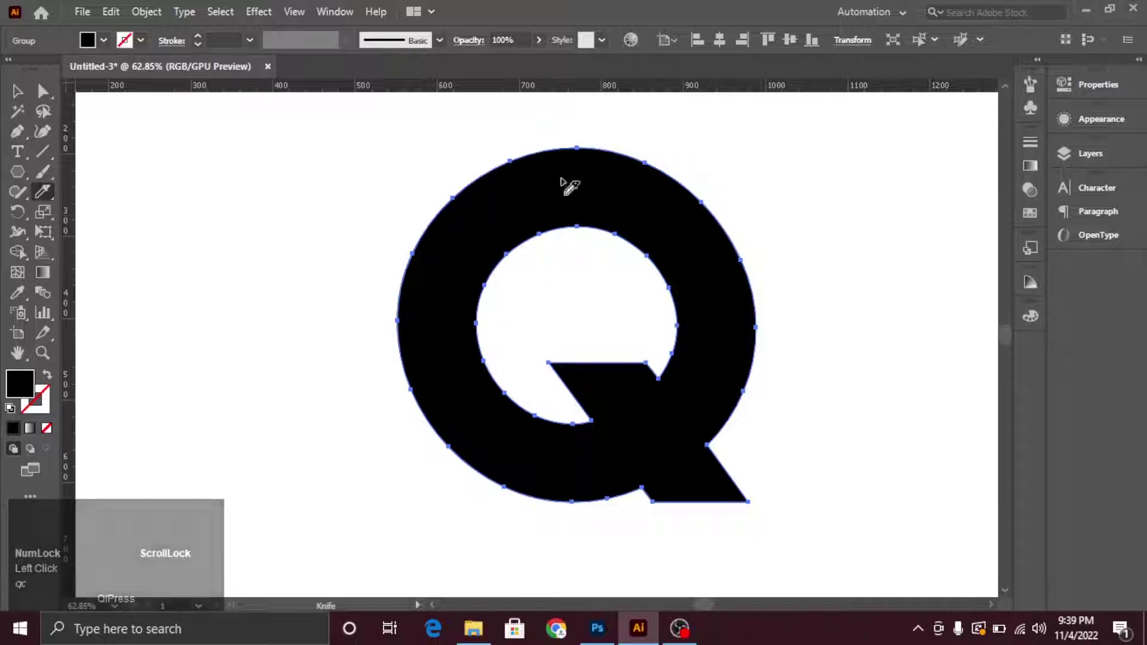
Draw a diagonal line cutting across the upper left of the Q
left_click_drag(21, 102, 553, 256)
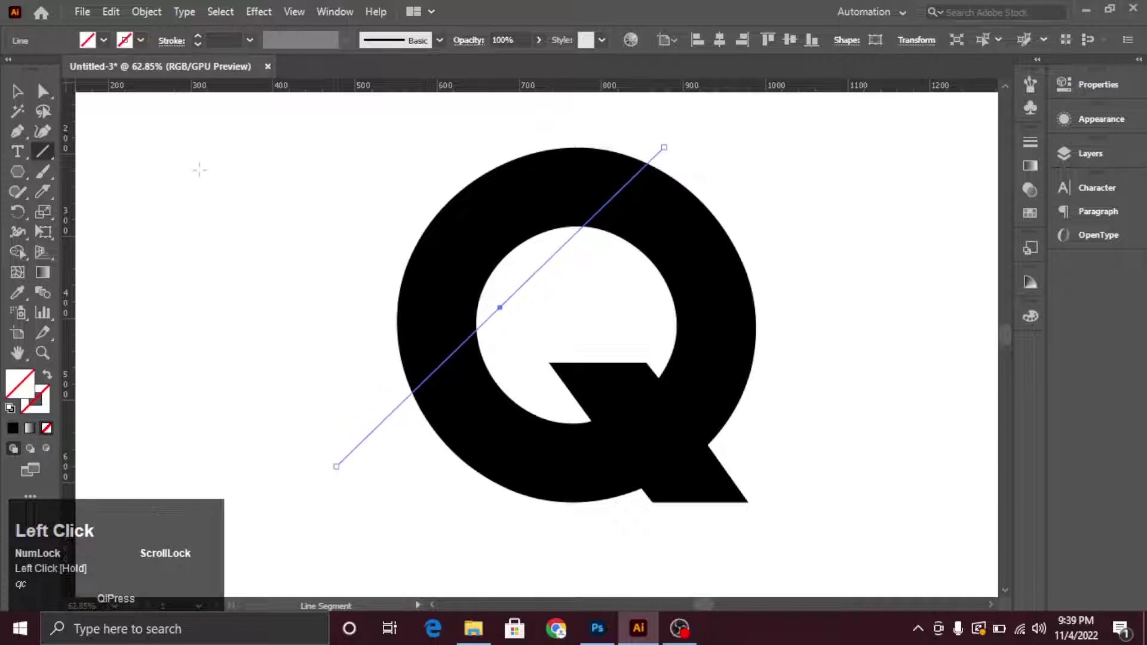
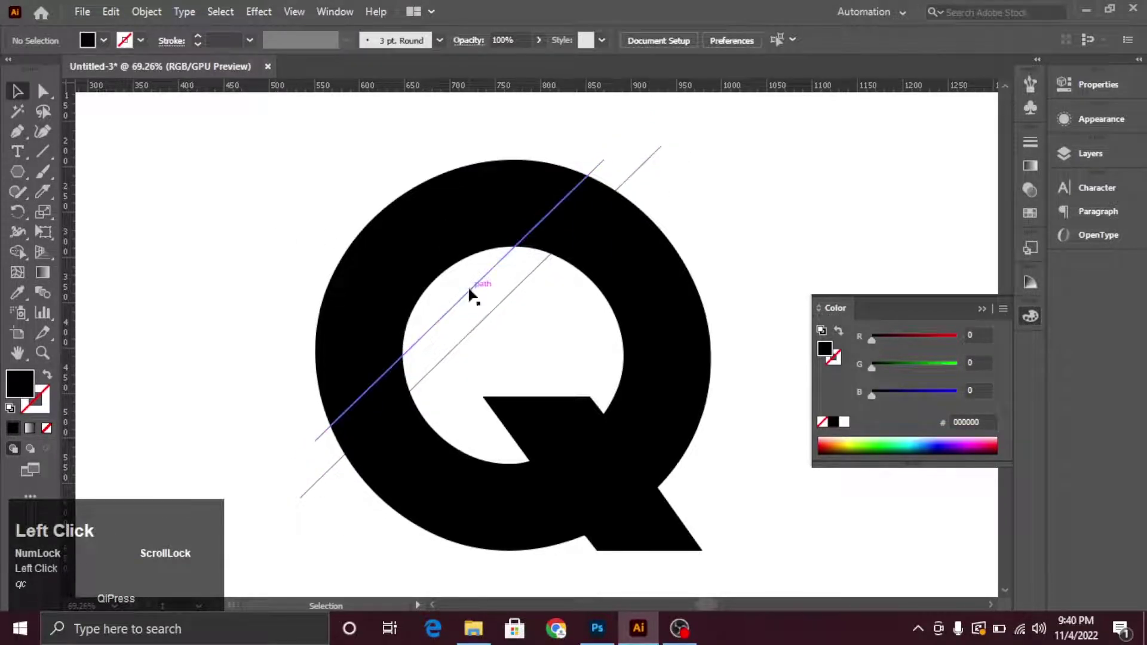
Draw a third lower parallel line and select the Q with all lines for shape building
left_click_drag(478, 289, 754, 233)
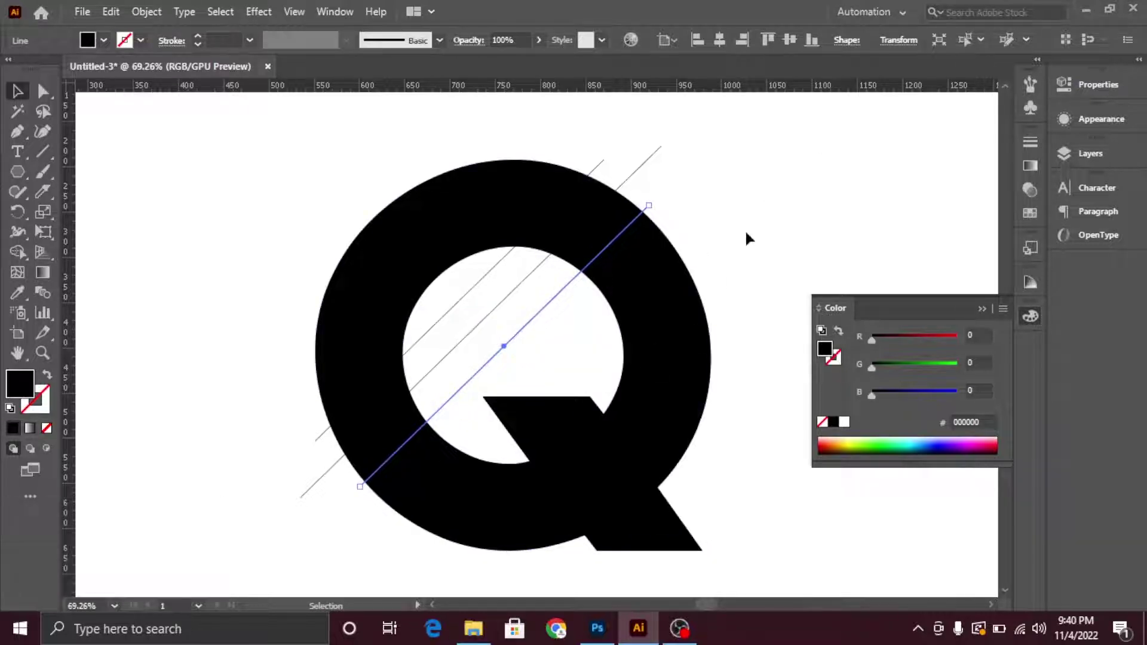
left_click_drag(754, 232, 37, 298)
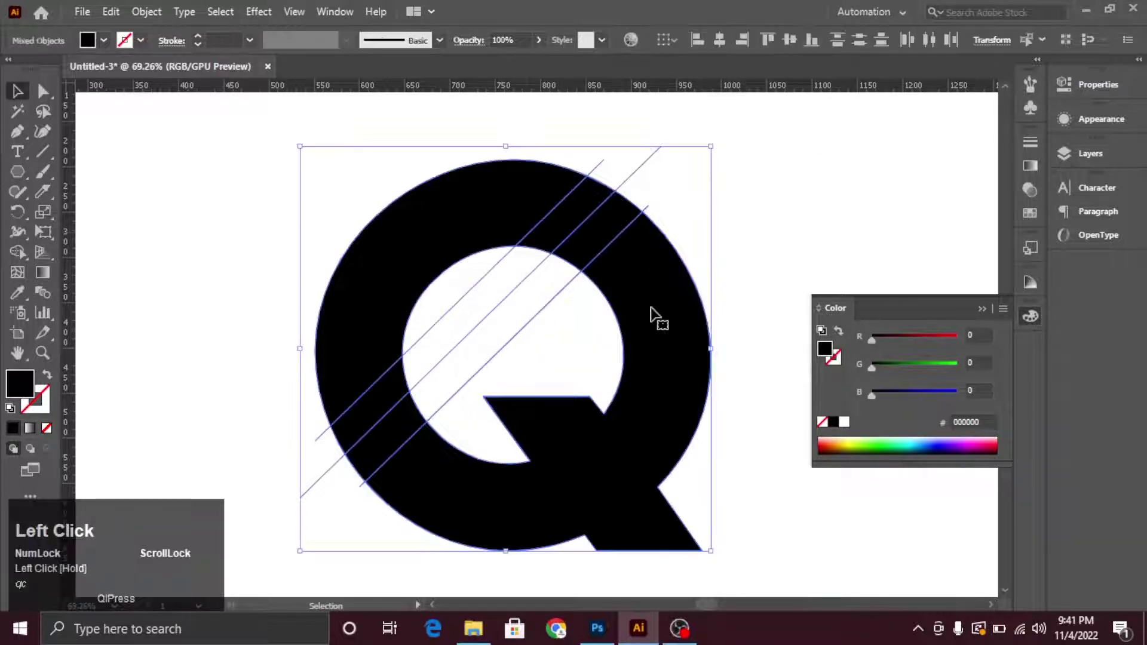
left_click(23, 255)
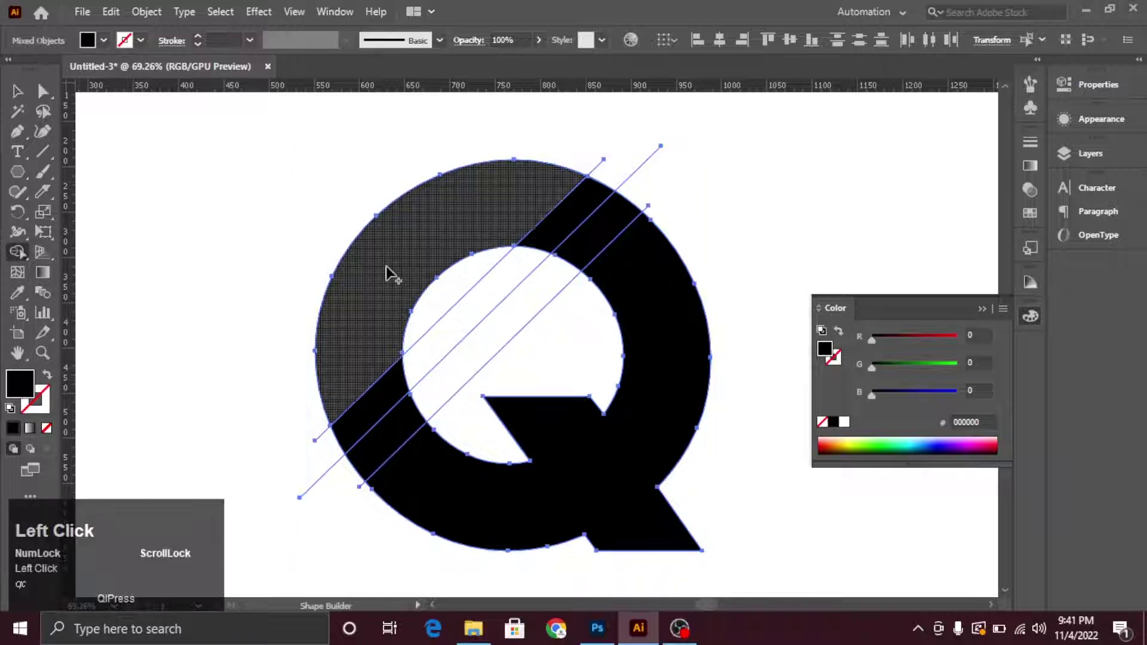
Divide the Q along the diagonal lines and fill the new stripe piece black
left_click(395, 266)
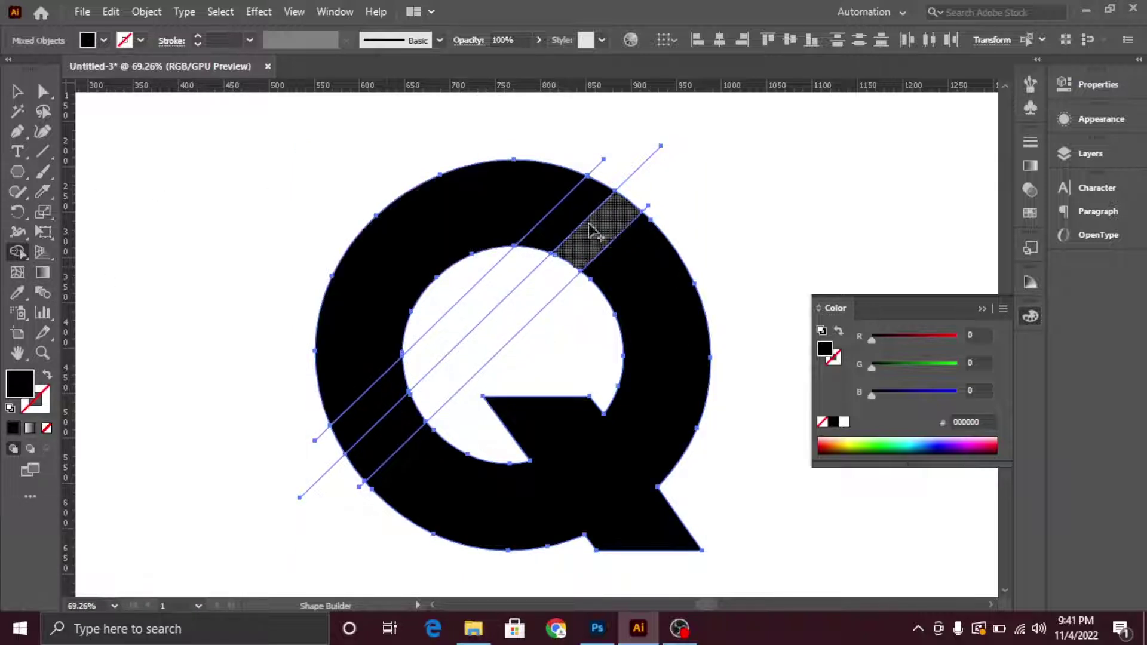
left_click_drag(643, 283, 326, 439)
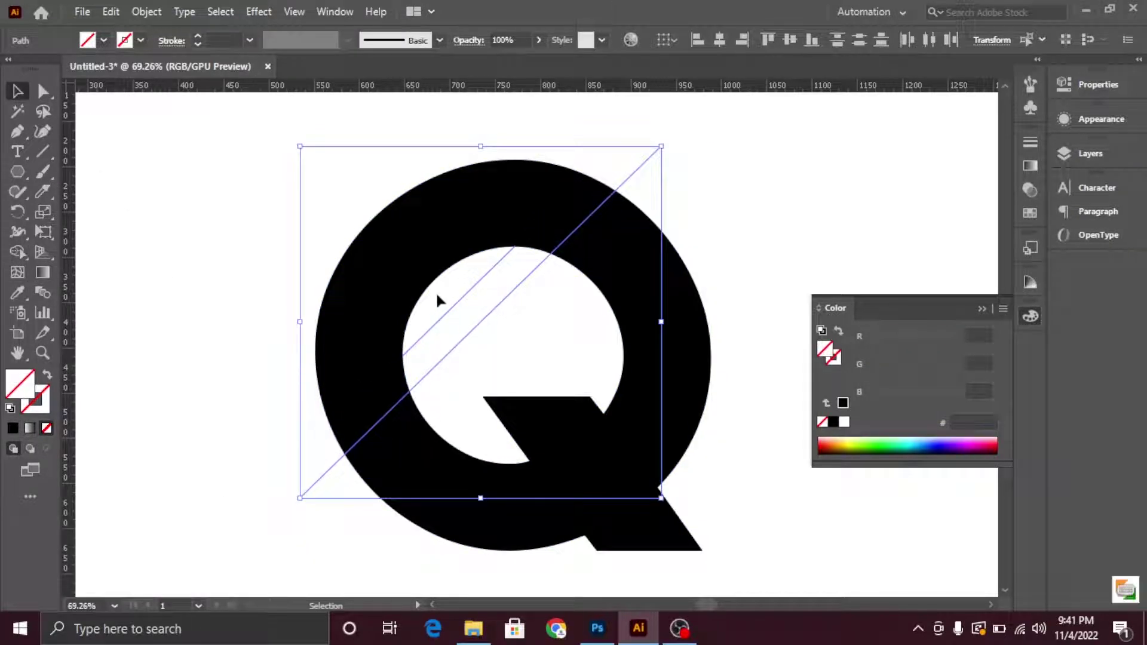
left_click_drag(445, 290, 108, 73)
left_click(106, 49)
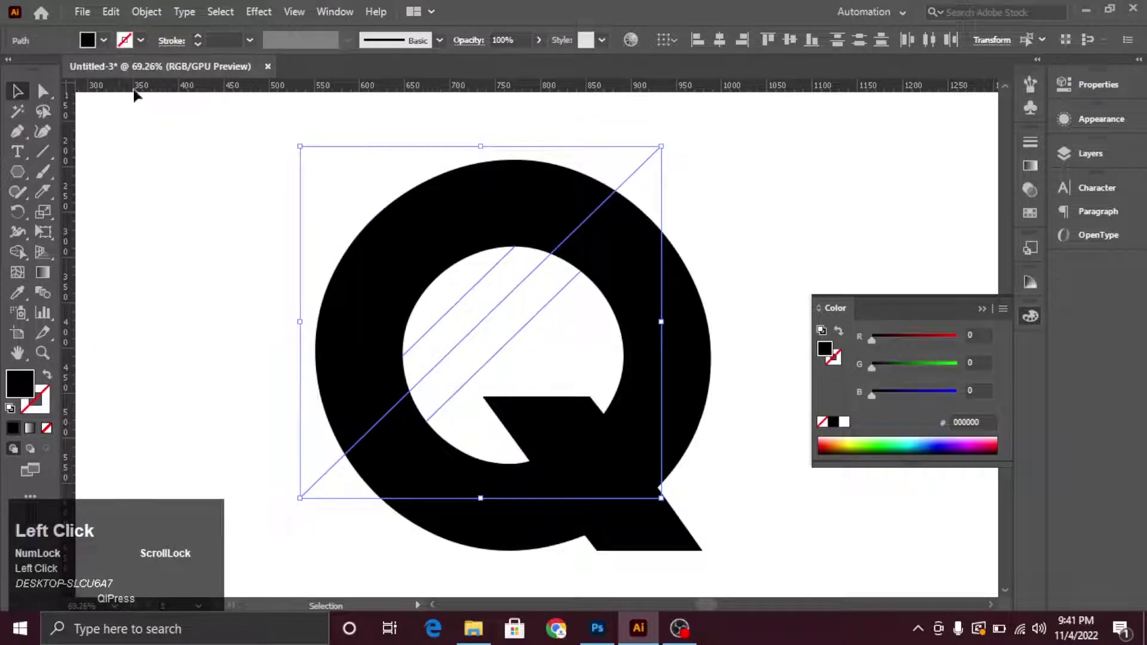
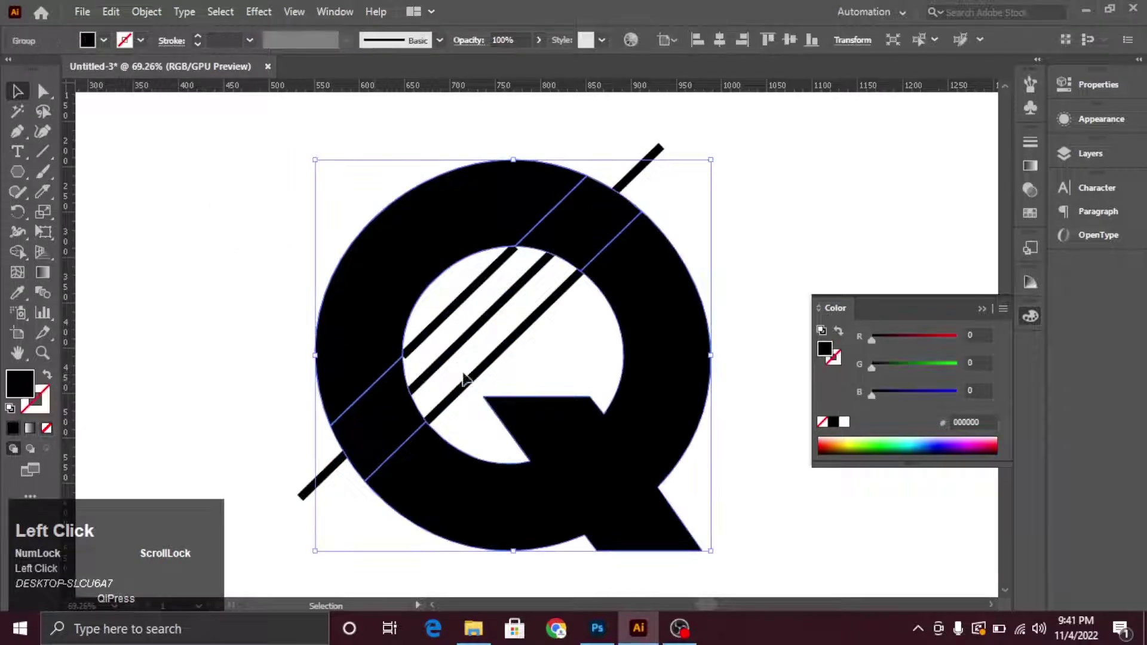
Simplify then undo the split so the Q is whole, and move it below the lines
right_click(378, 425)
left_click(435, 272)
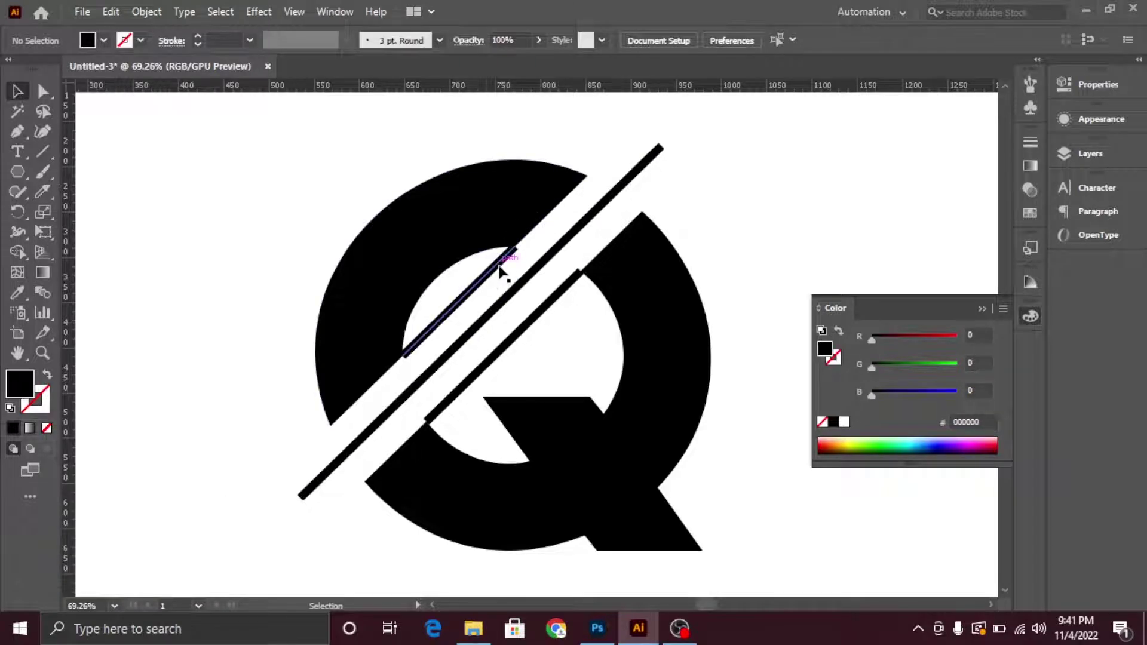
key("ctrl+z")
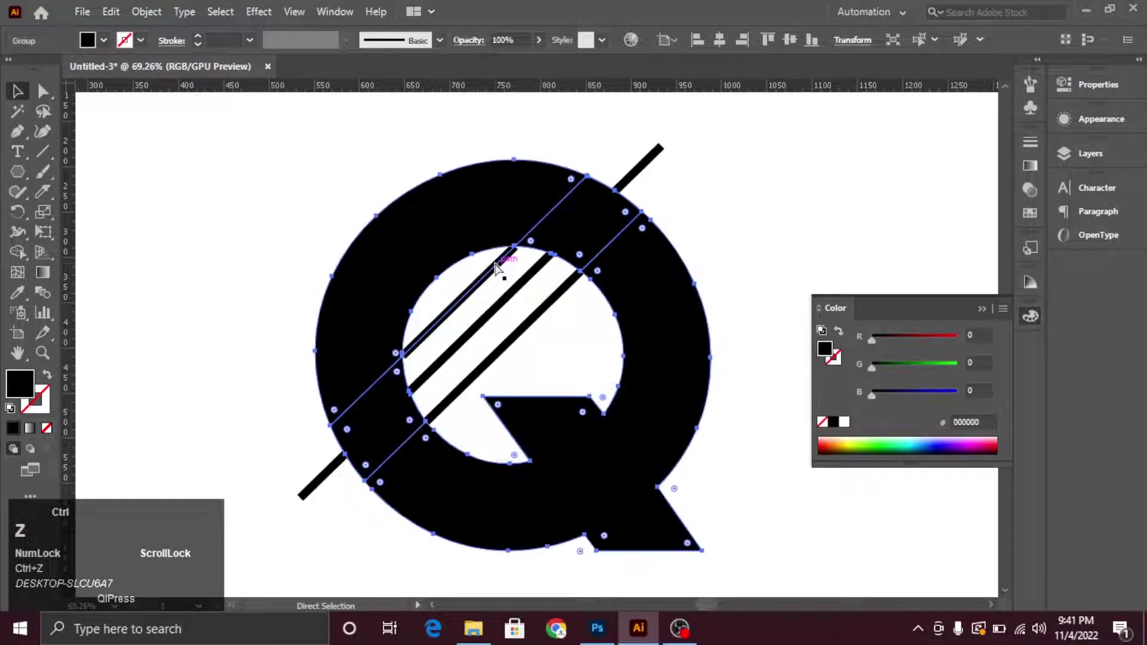
left_click(781, 195)
key("ctrl+z")
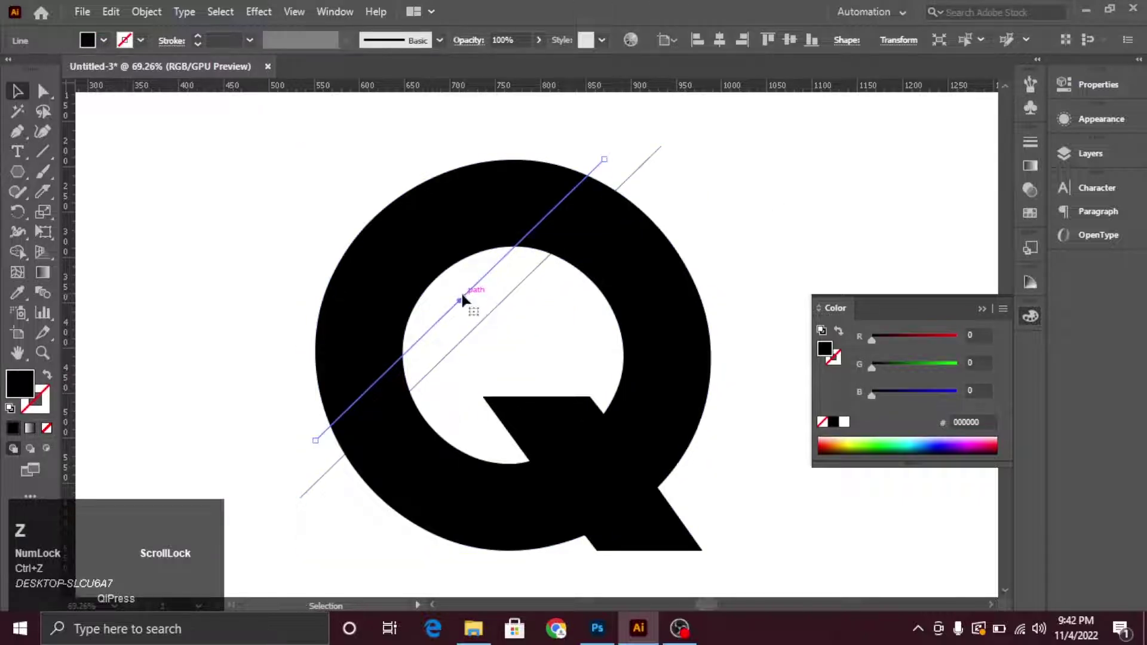
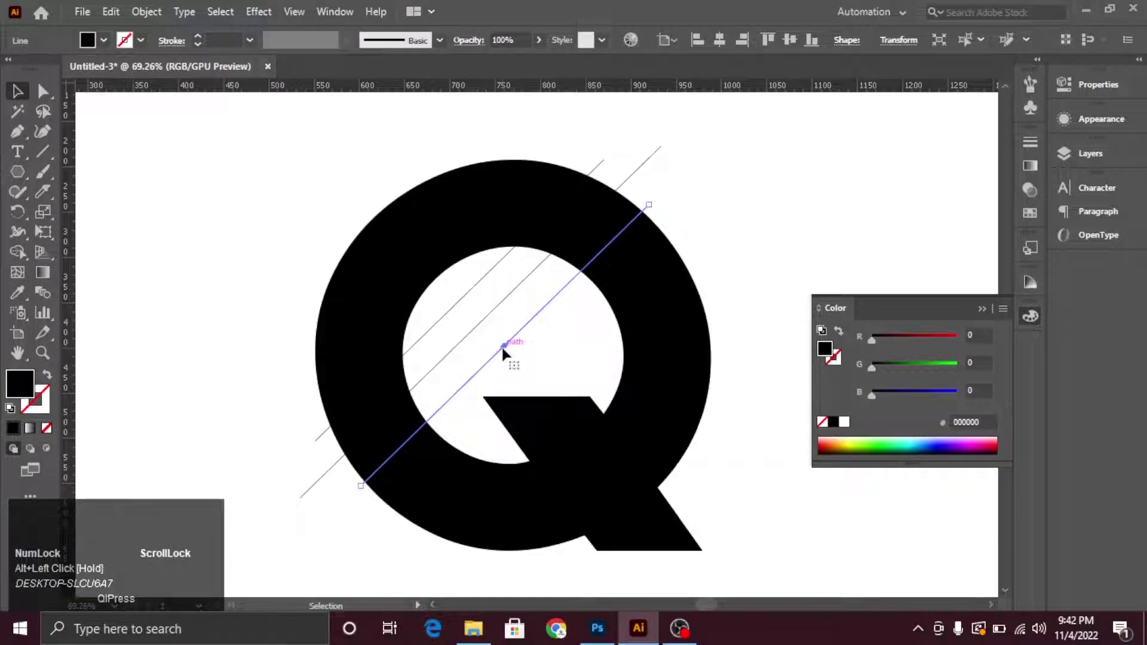
left_click_drag(50, 379, 501, 353)
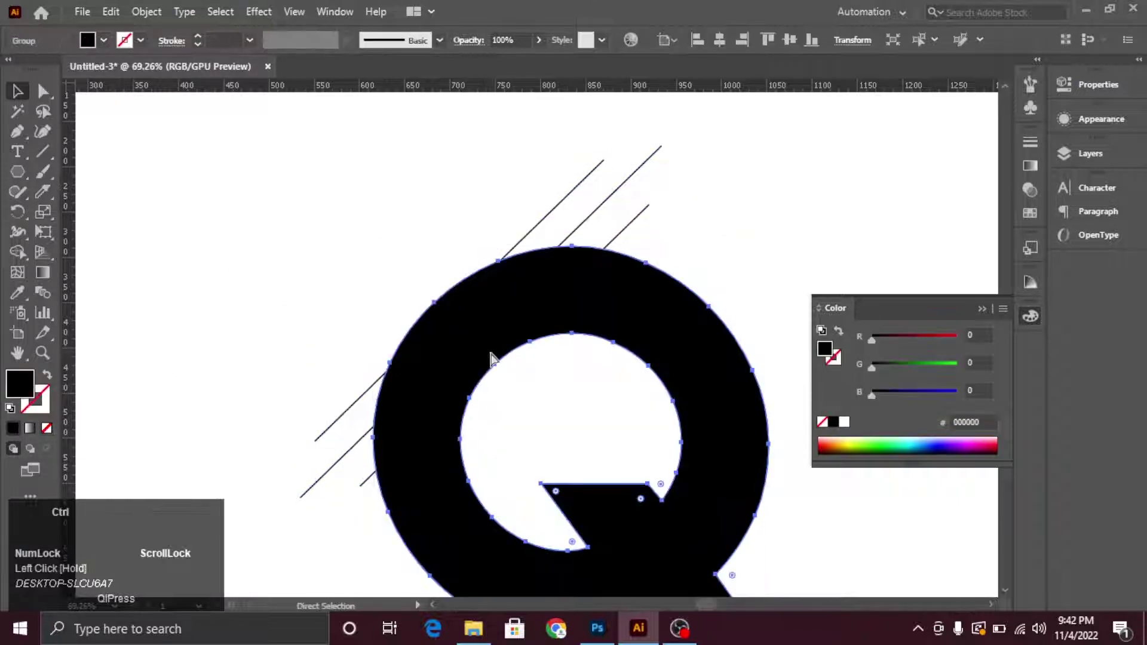
Undo the move and give the three diagonal lines a 10 pt tapered stroke
key("ctrl+z")
left_click_drag(466, 281, 351, 51)
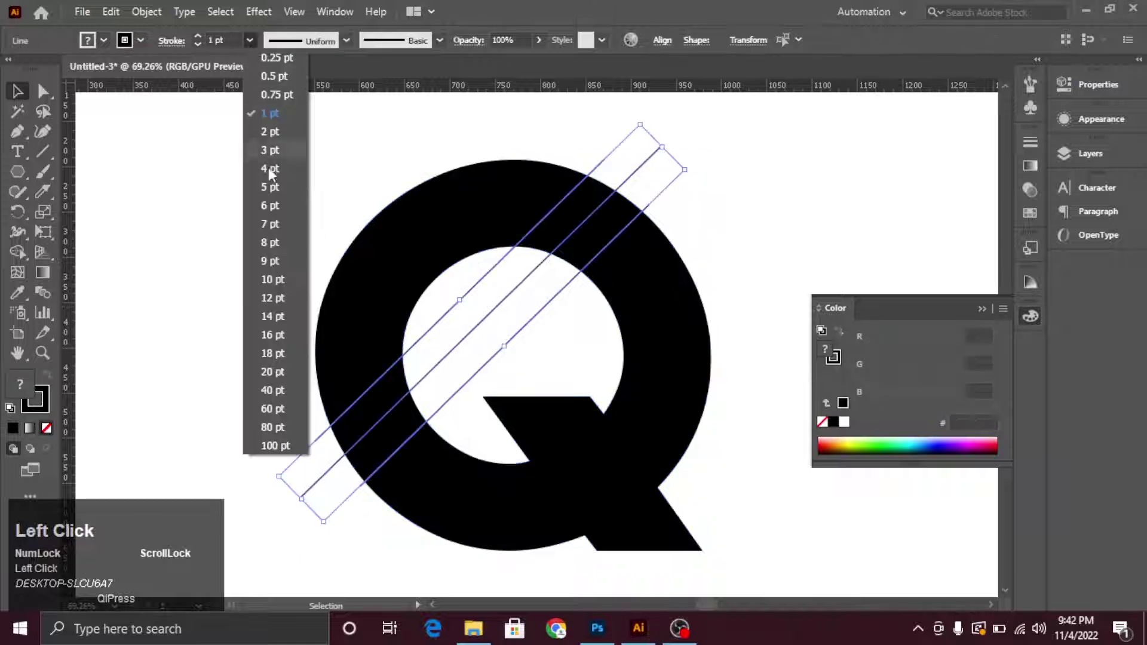
left_click(353, 49)
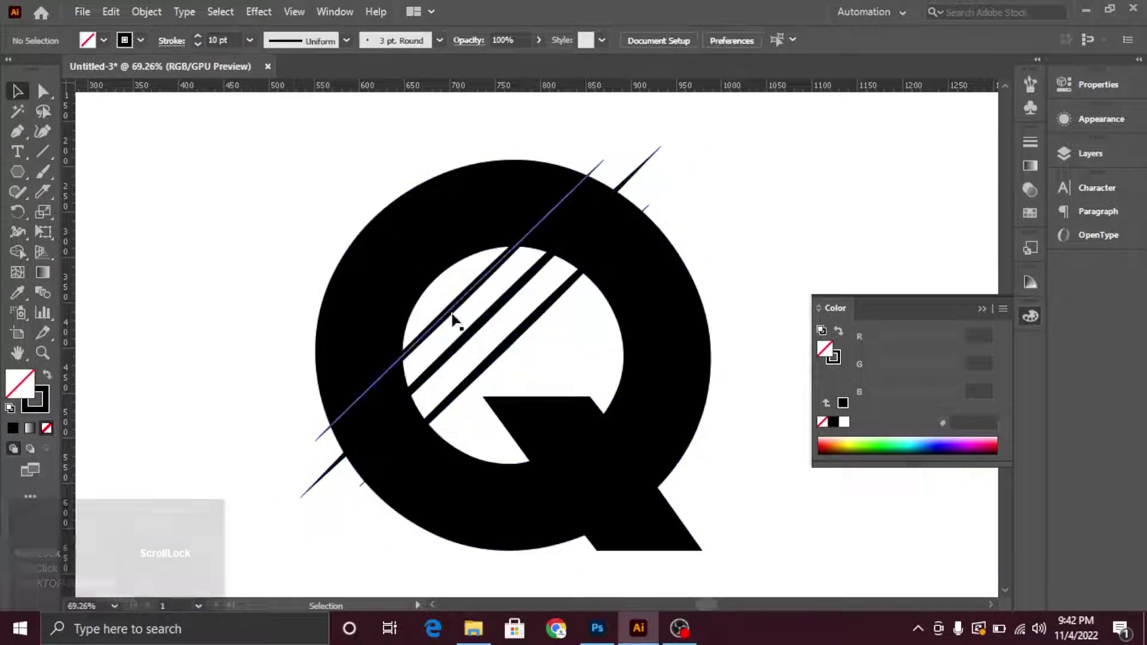
left_click_drag(457, 295, 567, 328)
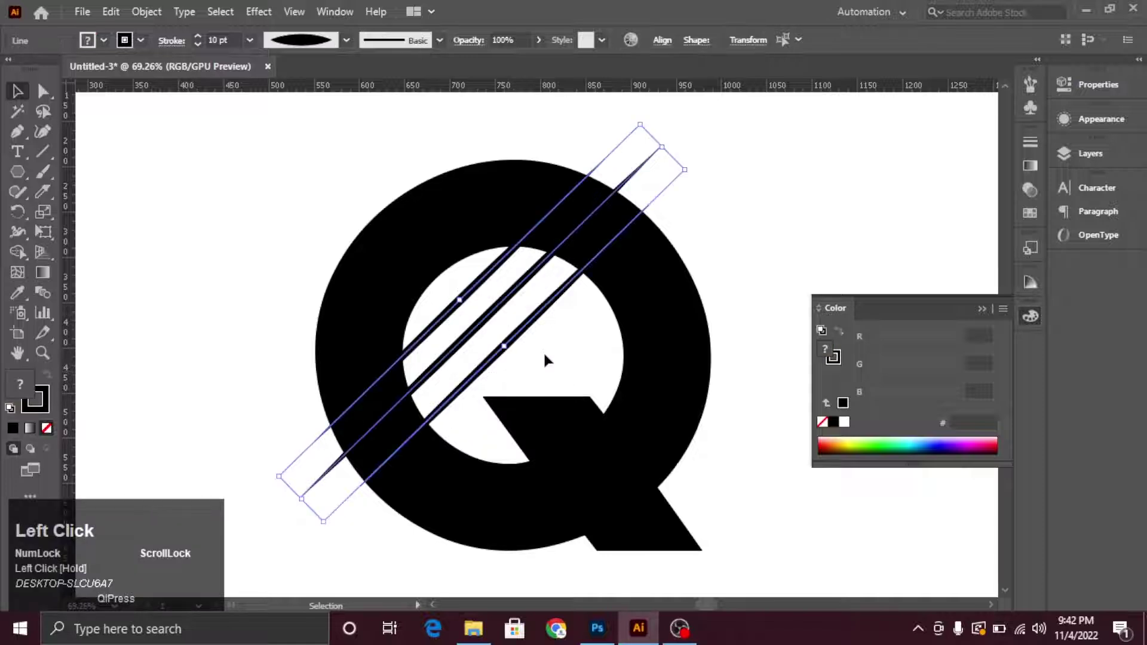
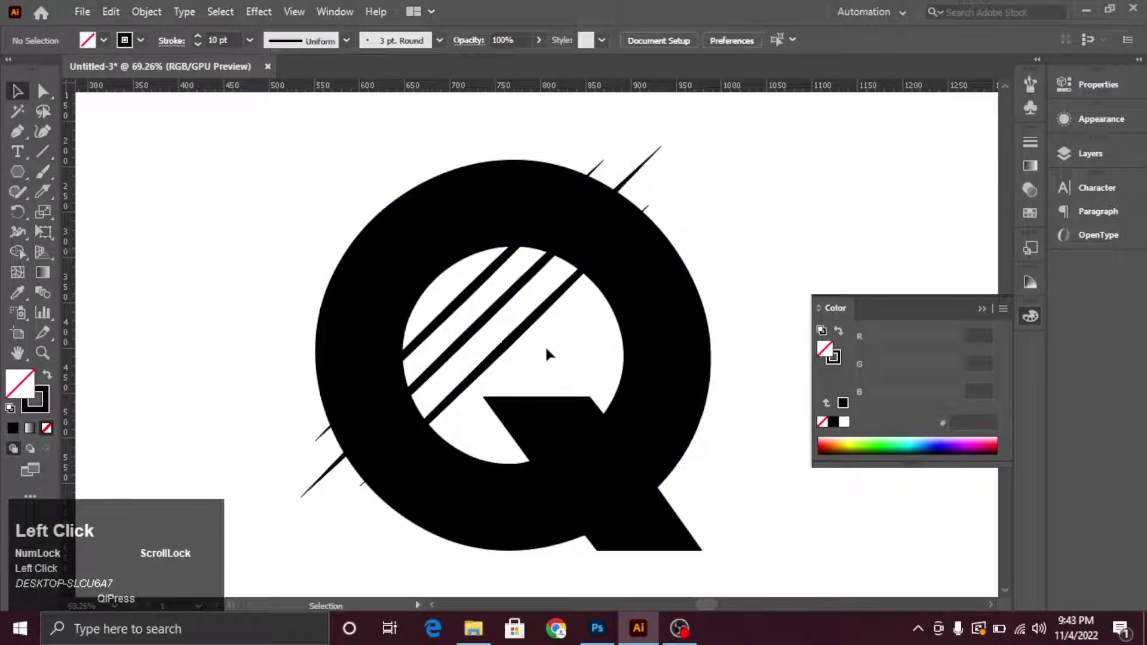
left_click(466, 303)
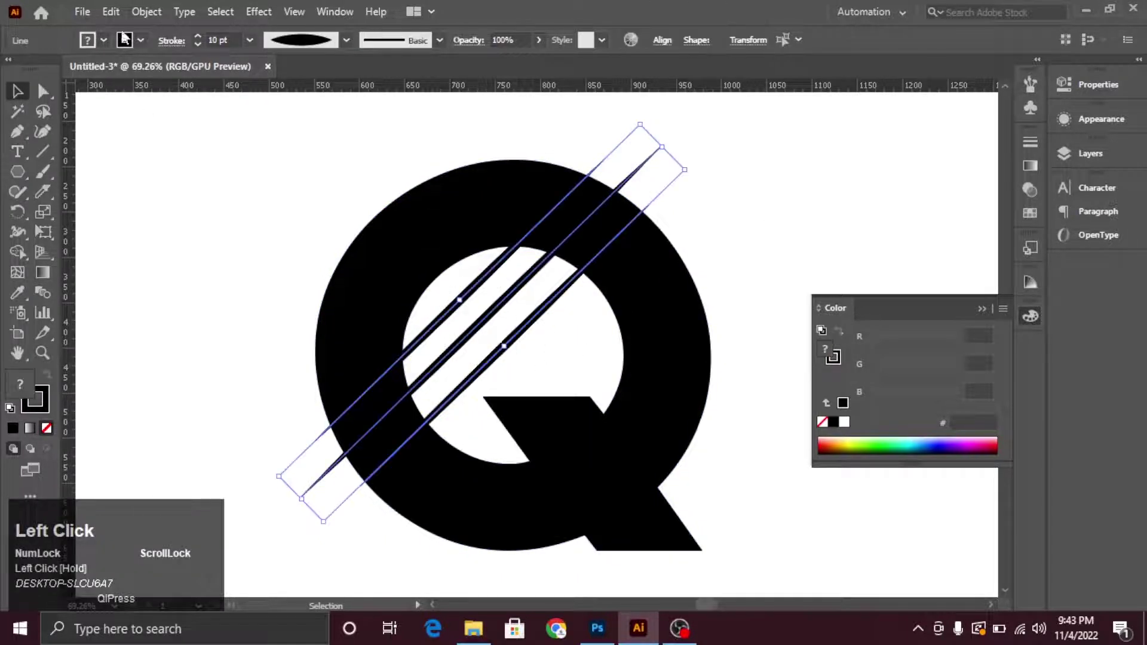
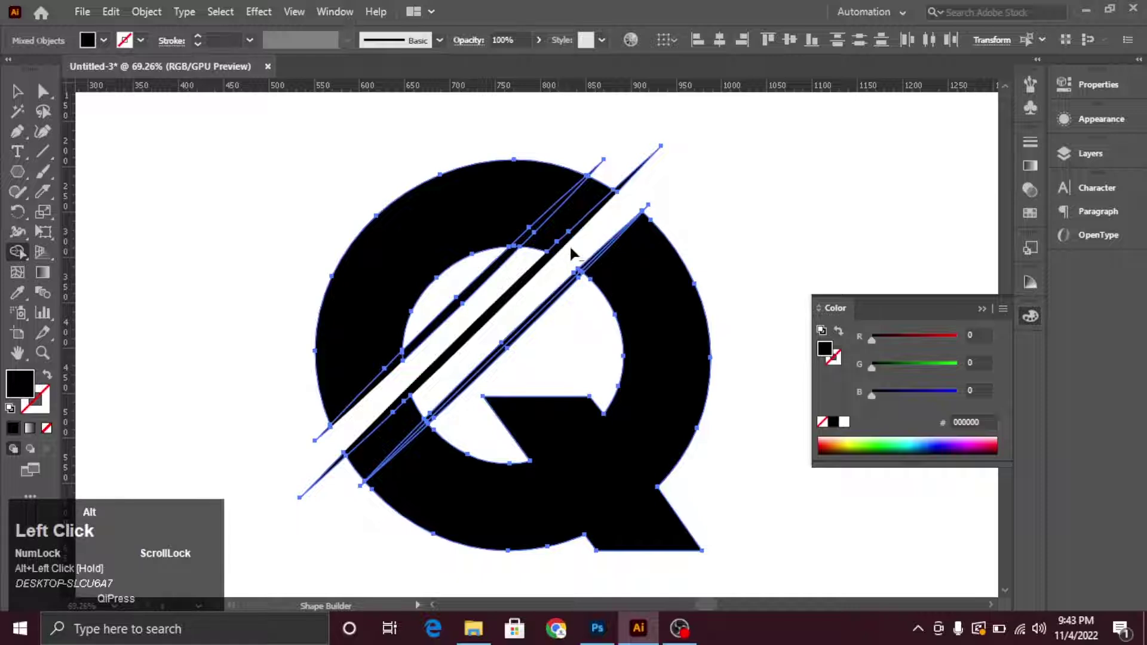
Remove the leftover black slivers between the tapered slashes cutting the Q
left_click(31, 98)
key("ctrl+space")
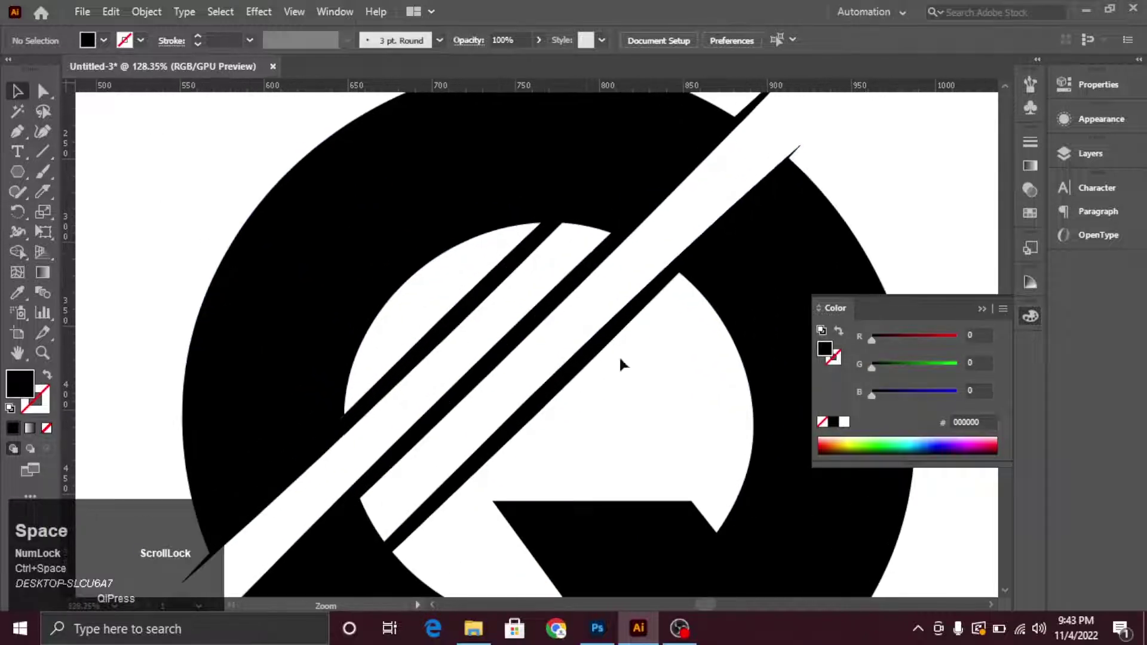
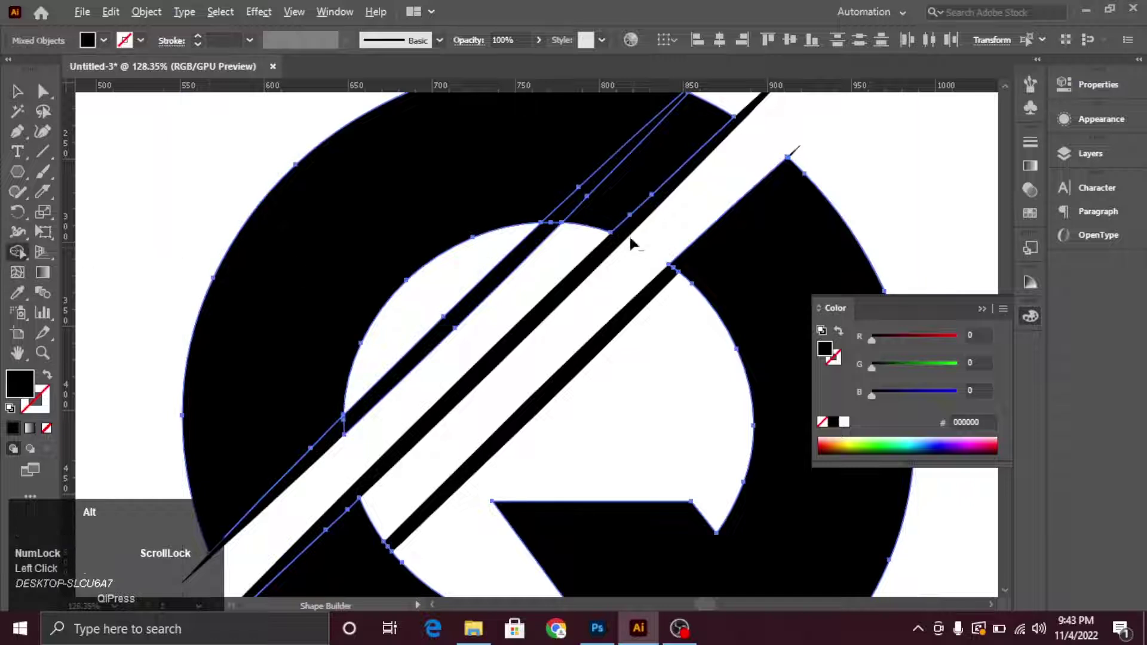
left_click_drag(651, 220, 20, 92)
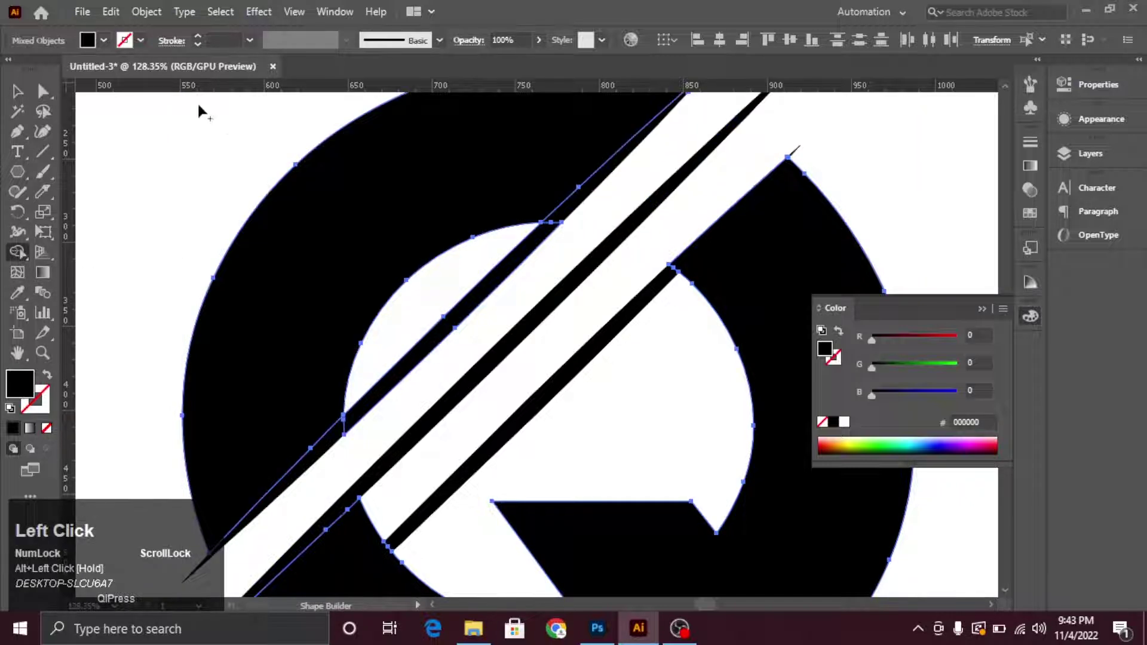
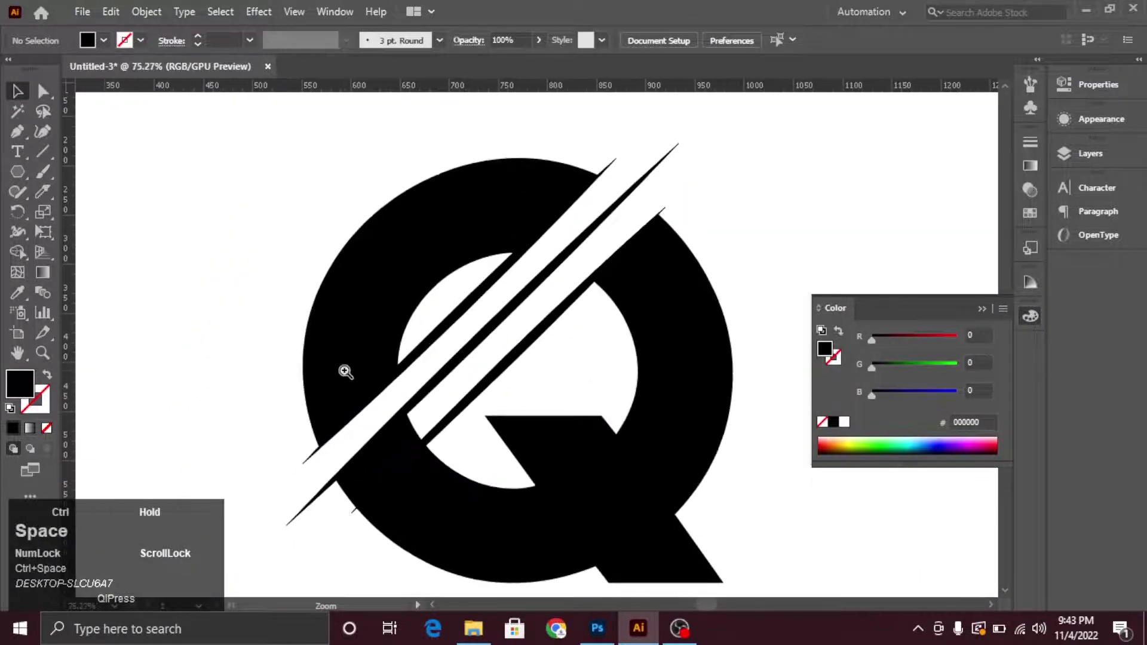
left_click_drag(435, 437, 436, 378)
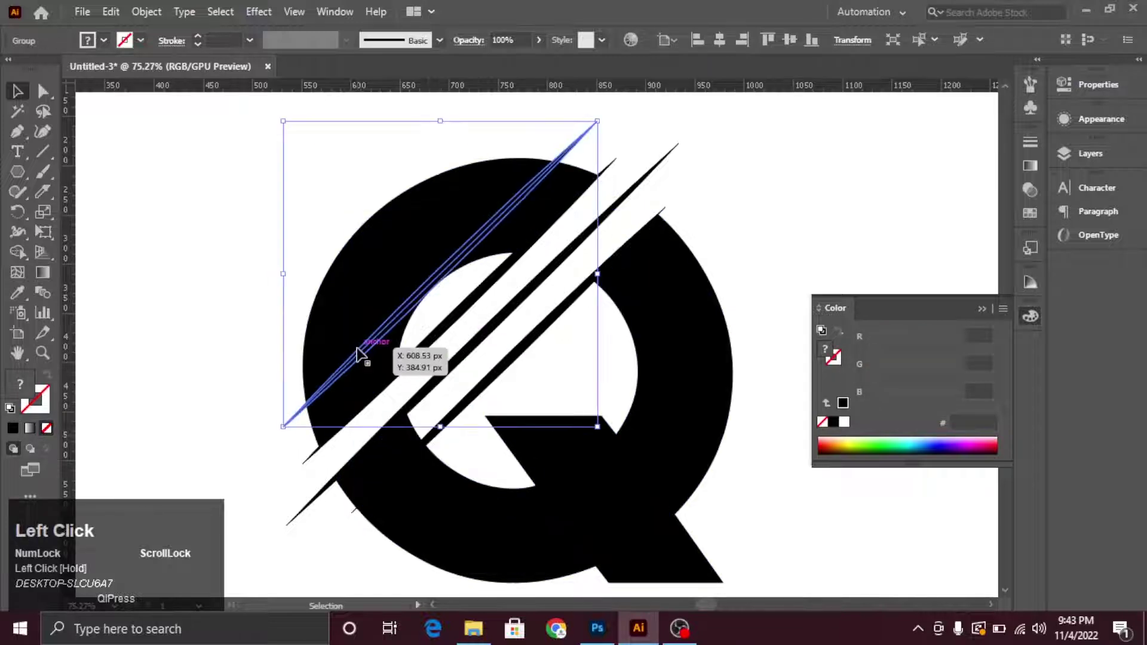
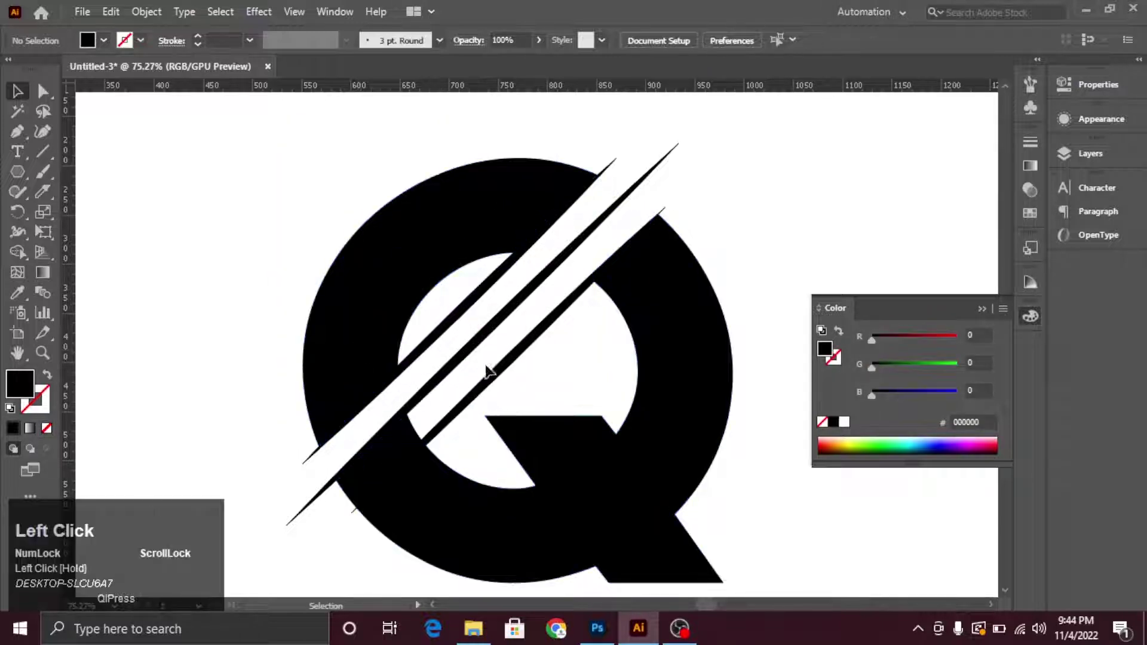
key("ctrl+z")
left_click(292, 252)
left_click(89, 19)
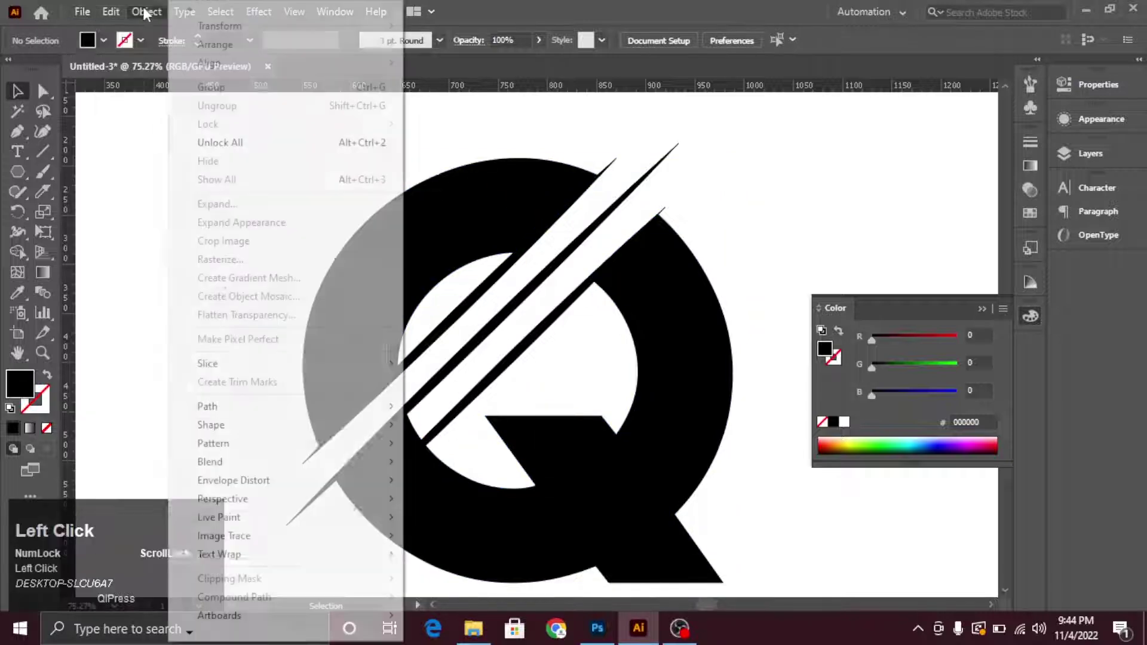
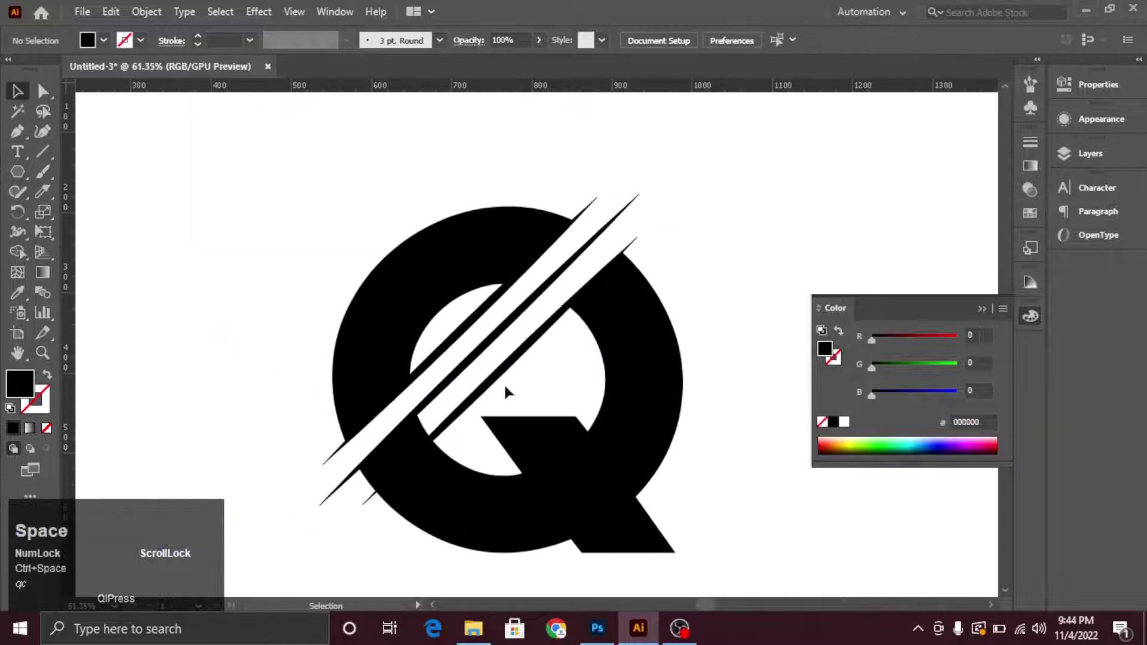
Colour the outer slashes red and the middle slash blue
left_click_drag(532, 377, 761, 347)
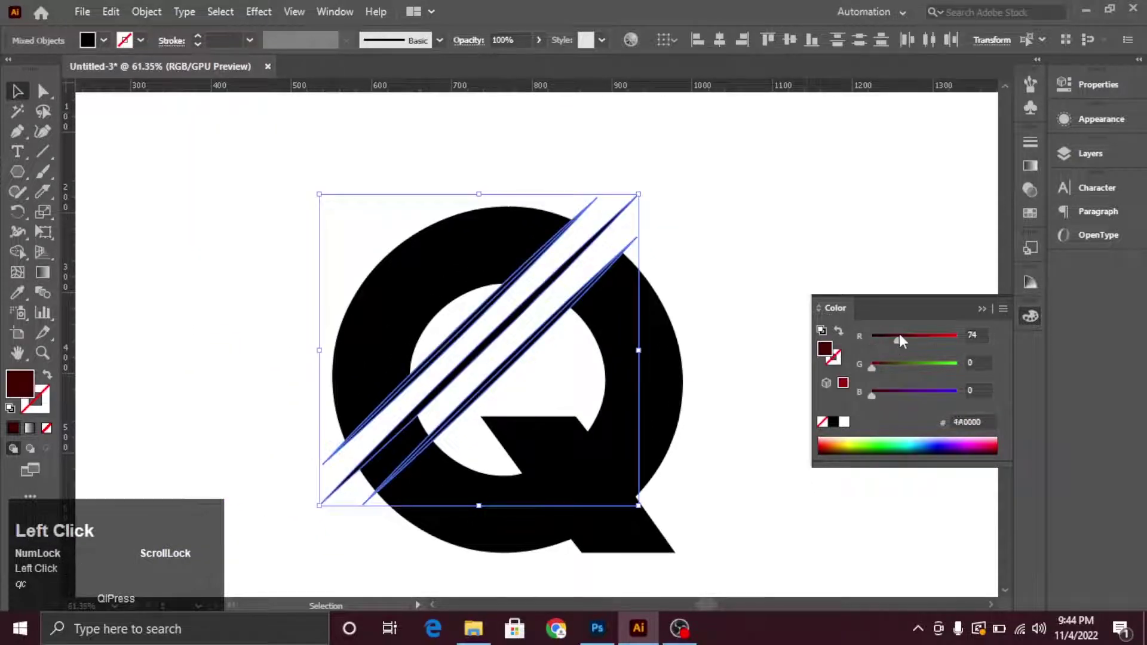
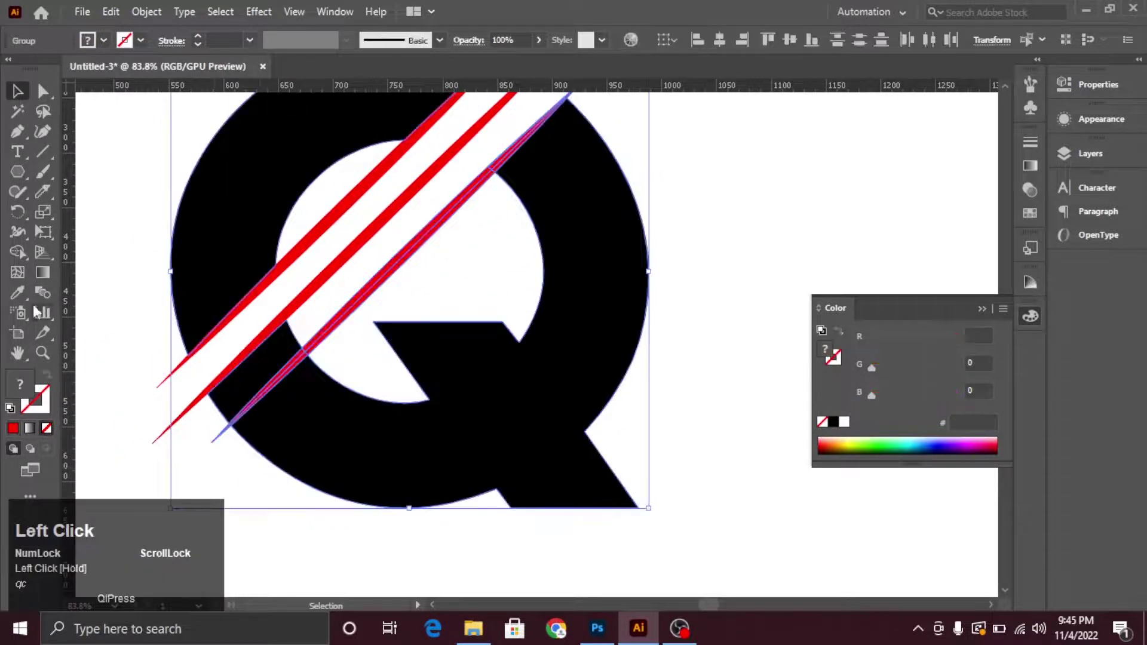
left_click(261, 381)
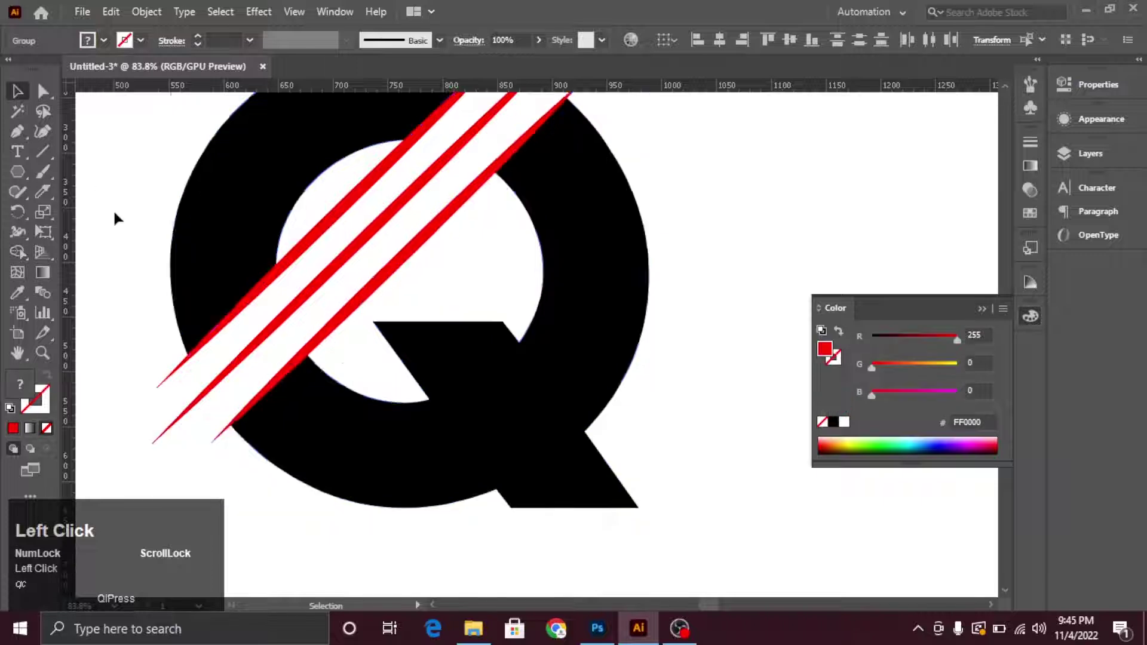
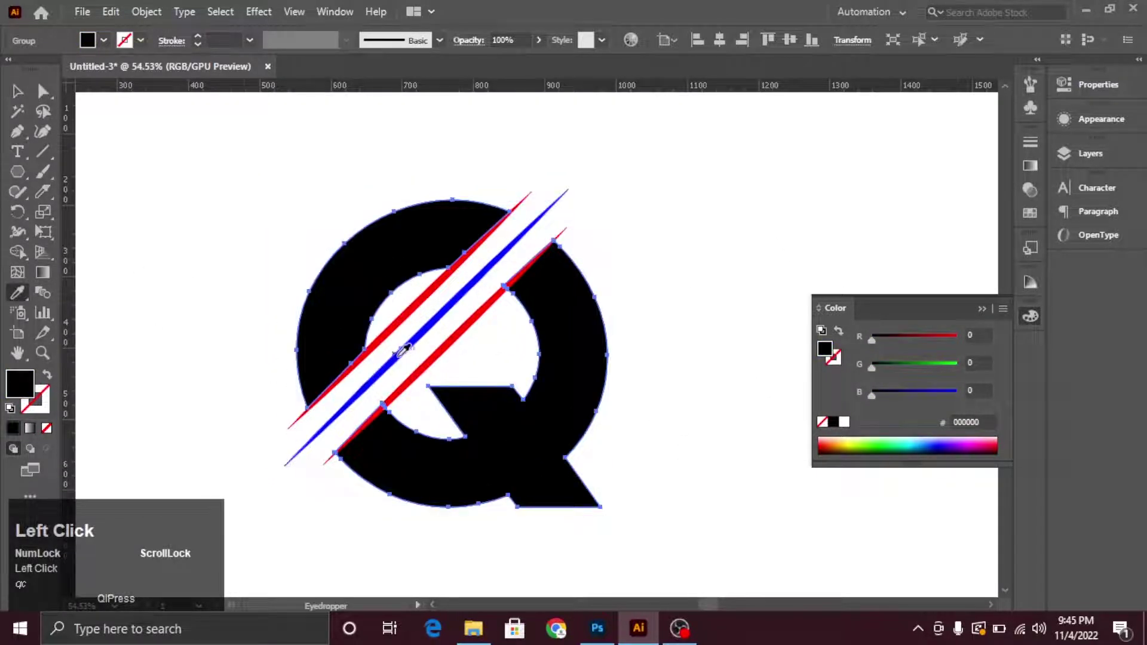
Ungroup the Q into halves and recolour the lower-right half
right_click(582, 391)
left_click(628, 239)
right_click(420, 473)
left_click_drag(526, 314, 696, 371)
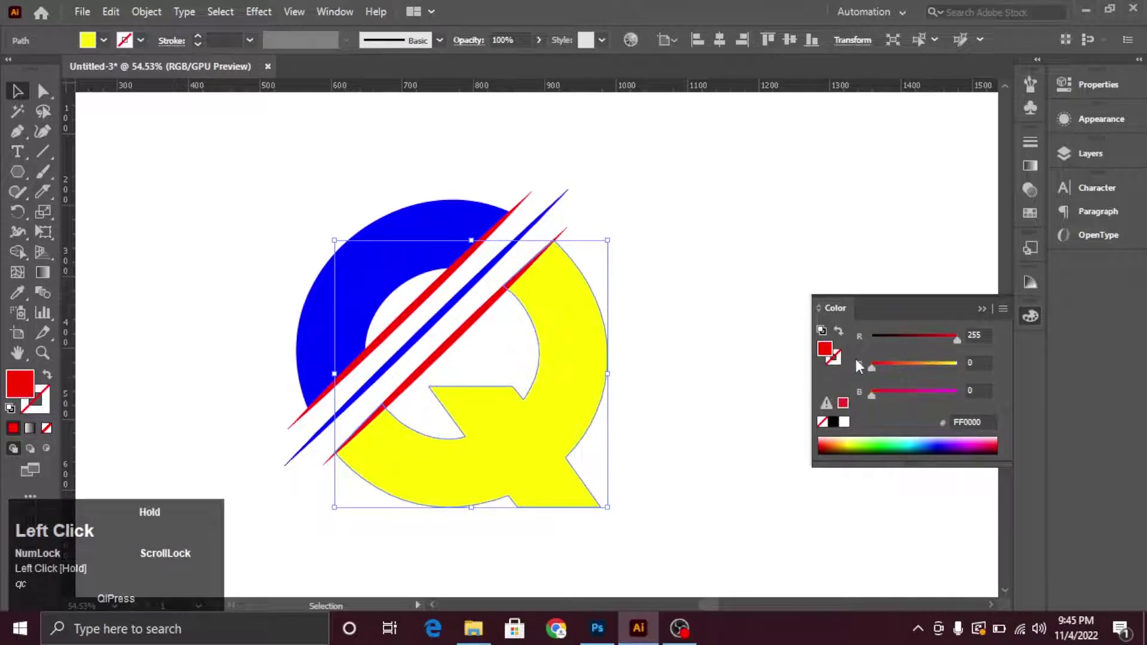
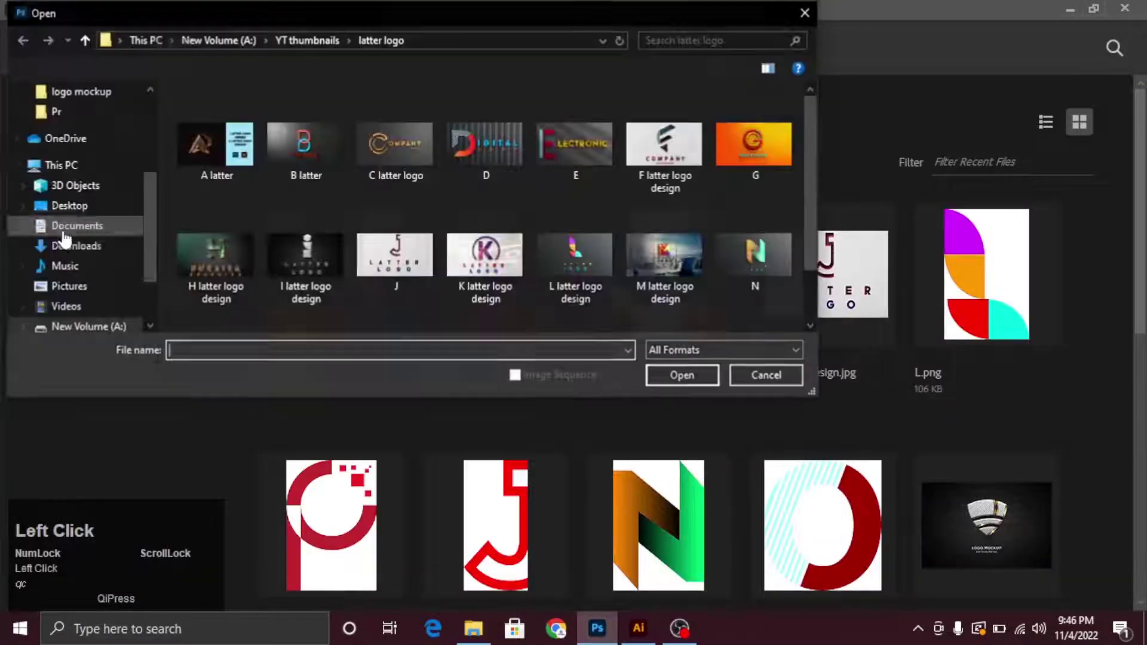
Browse to the logo mockup folder on drive A: and locate the PSD mockups
left_click(155, 279)
left_click_drag(145, 235, 757, 164)
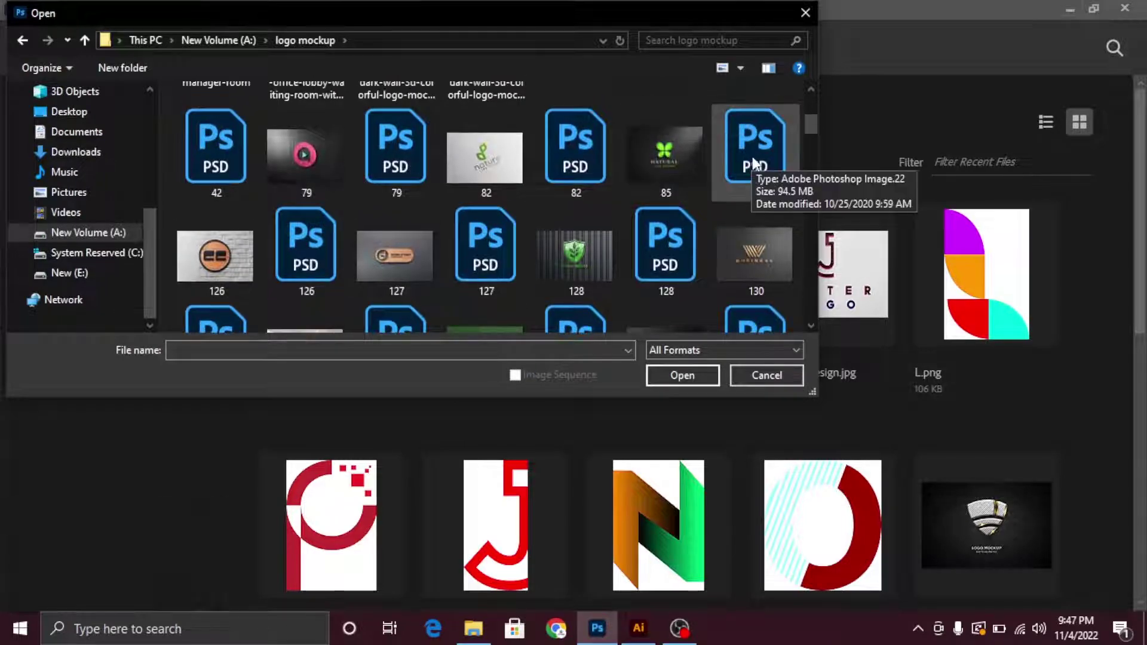
left_click_drag(814, 144, 813, 170)
Open the 85.psd mockup and enlarge the pasted Q logo over the sample artwork
left_click(674, 381)
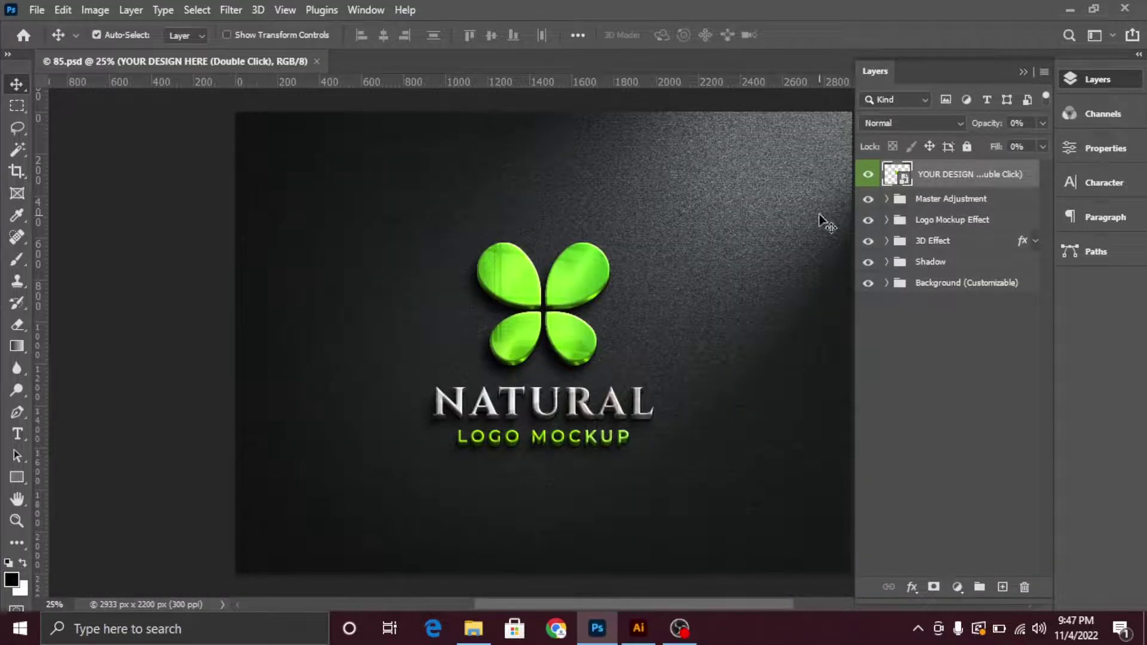
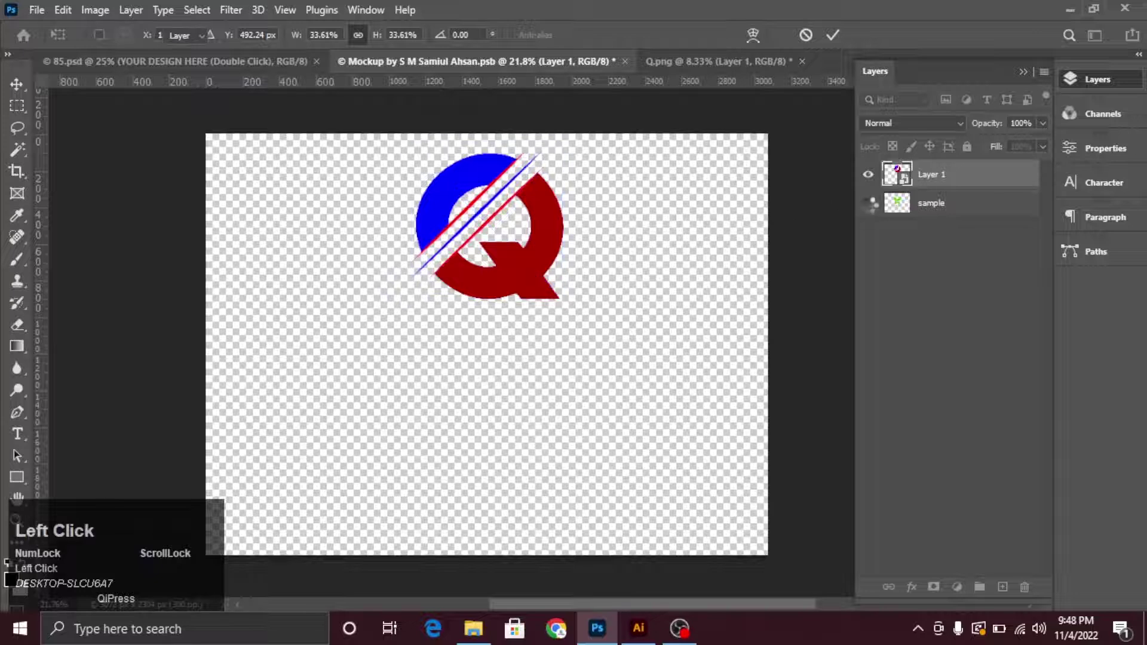
left_click(527, 223)
left_click_drag(526, 224, 840, 57)
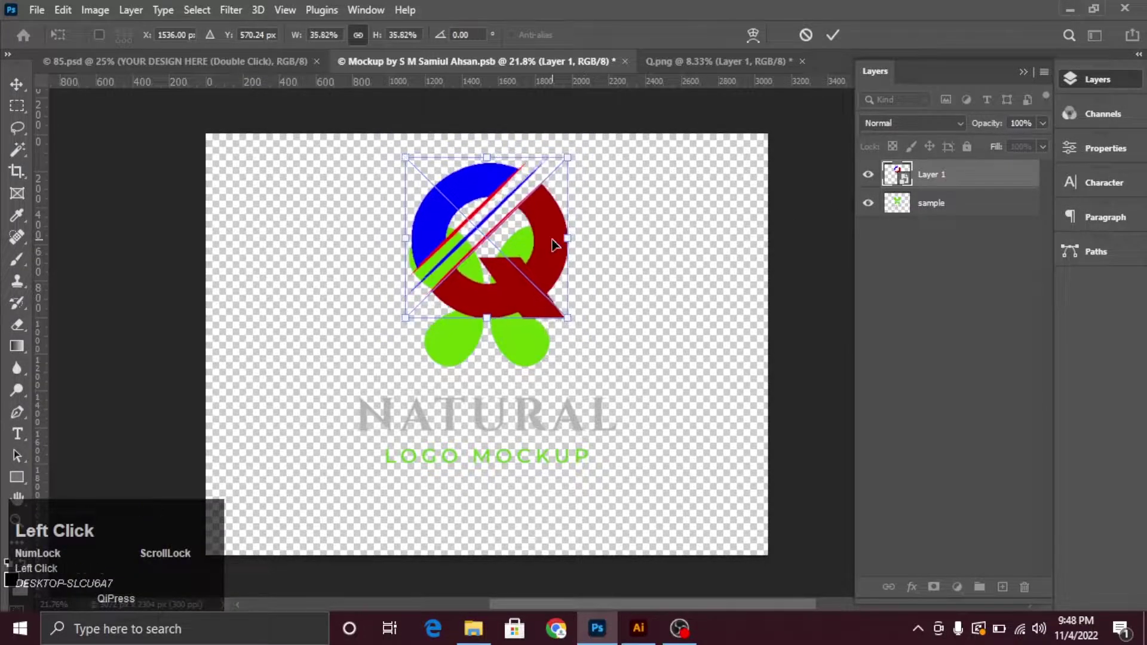